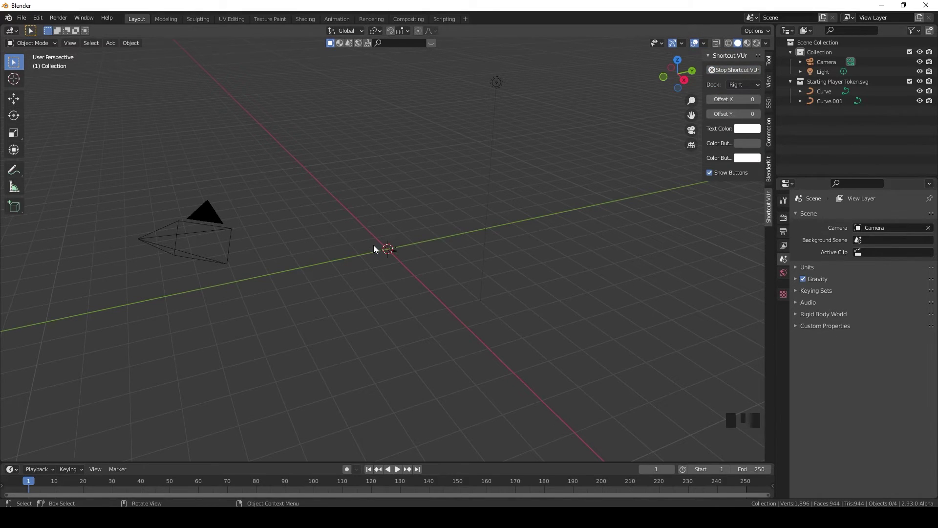
Delete the tiny stray Curve.001 piece, leaving only the token outline, viewed from above.
{"action": "key", "text": "KP_Decimal"}
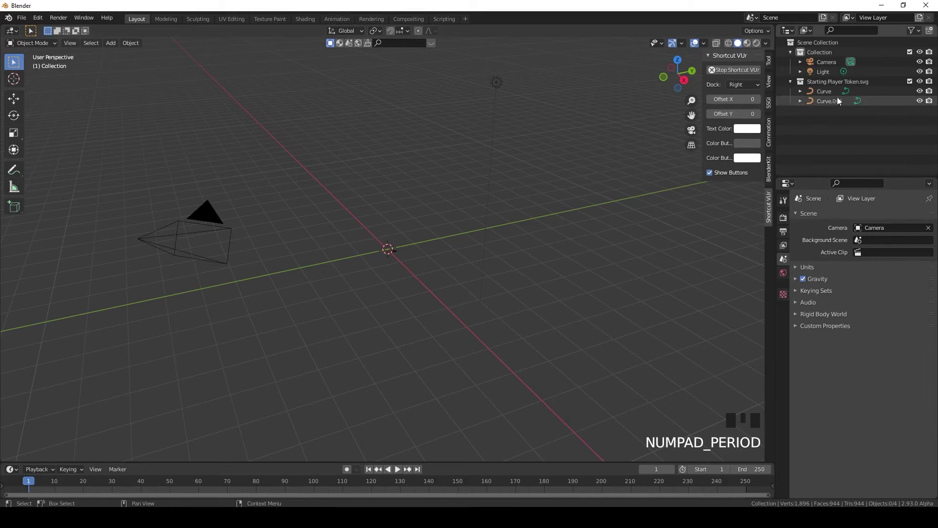
{"action": "left_click", "coordinate": [835, 103]}
{"action": "key", "text": "KP_Decimal"}
{"action": "left_click_drag", "start_coordinate": [303, 230], "coordinate": [346, 243]}
{"action": "scroll", "scroll_direction": "down", "scroll_amount": 3}
{"action": "scroll", "scroll_direction": "up", "scroll_amount": 3}
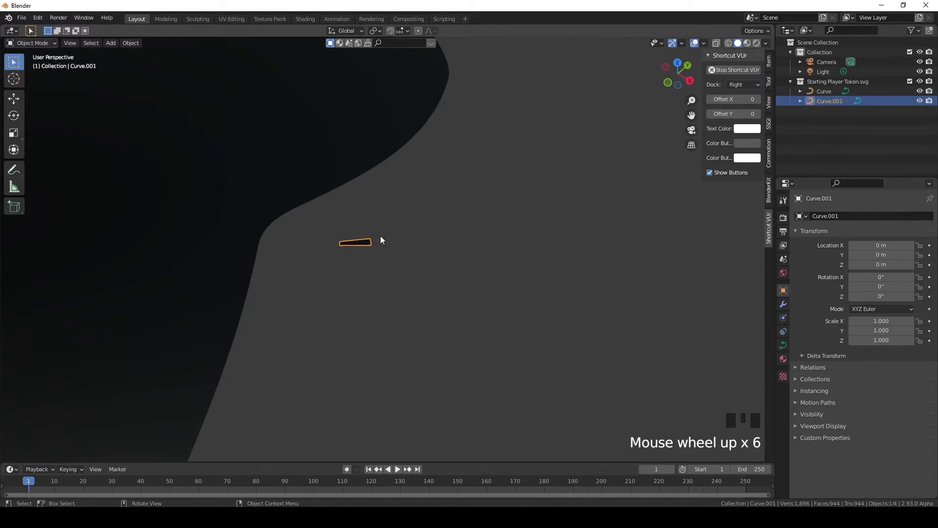
{"action": "key", "text": "x"}
{"action": "scroll", "scroll_direction": "down", "scroll_amount": 3}
{"action": "left_click", "coordinate": [336, 170]}
{"action": "key", "text": "KP_Decimal"}
Enter Edit Mode on the token outline curve in top orthographic view.
{"action": "left_click_drag", "start_coordinate": [438, 218], "coordinate": [457, 243]}
{"action": "key", "text": "KP_7"}
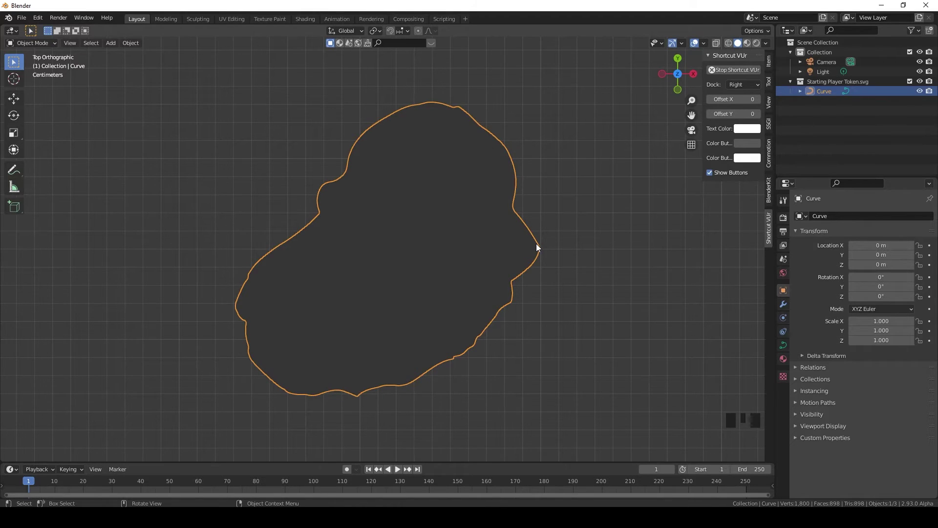
{"action": "key", "text": "Tab"}
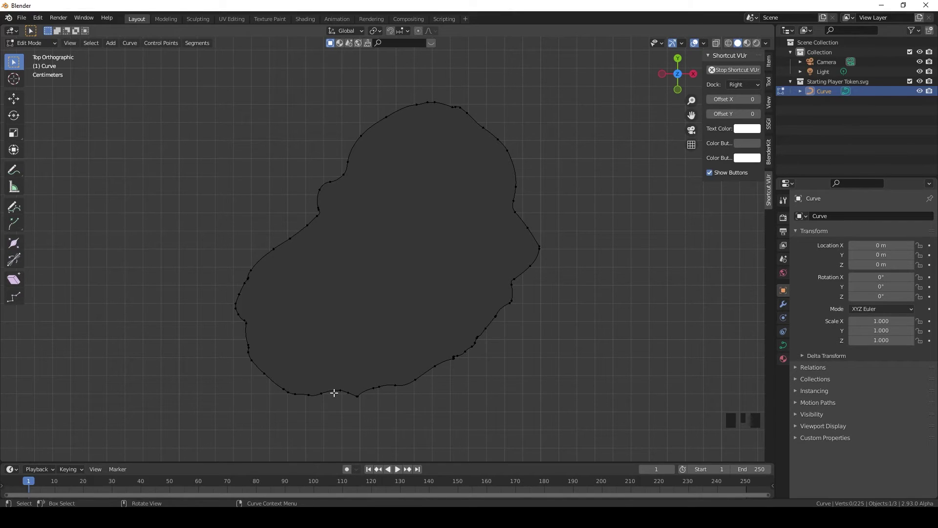
Zoom and pan along the outline's edge until the small jagged kink is in view.
{"action": "scroll", "scroll_direction": "up", "scroll_amount": 3}
{"action": "scroll", "scroll_direction": "up", "scroll_amount": 3}
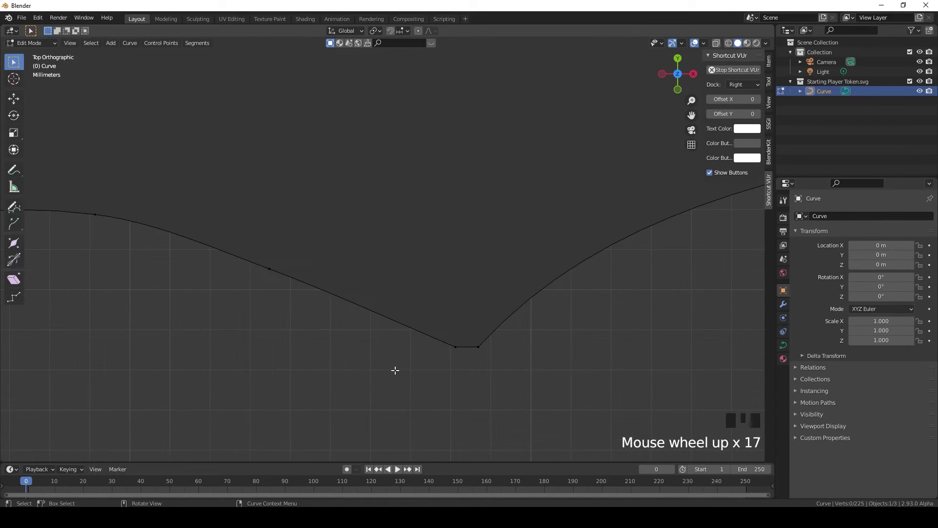
{"action": "middle_click", "coordinate": [425, 350]}
{"action": "scroll", "scroll_direction": "down", "scroll_amount": 3}
{"action": "left_click_drag", "start_coordinate": [620, 289], "coordinate": [613, 292]}
{"action": "left_click_drag", "start_coordinate": [650, 234], "coordinate": [504, 285]}
{"action": "scroll", "scroll_direction": "up", "scroll_amount": 3}
{"action": "middle_click", "coordinate": [504, 285]}
{"action": "scroll", "scroll_direction": "down", "scroll_amount": 3}
{"action": "left_click_drag", "start_coordinate": [620, 232], "coordinate": [580, 212]}
{"action": "scroll", "scroll_direction": "up", "scroll_amount": 3}
{"action": "scroll", "scroll_direction": "down", "scroll_amount": 3}
{"action": "scroll", "scroll_direction": "up", "scroll_amount": 3}
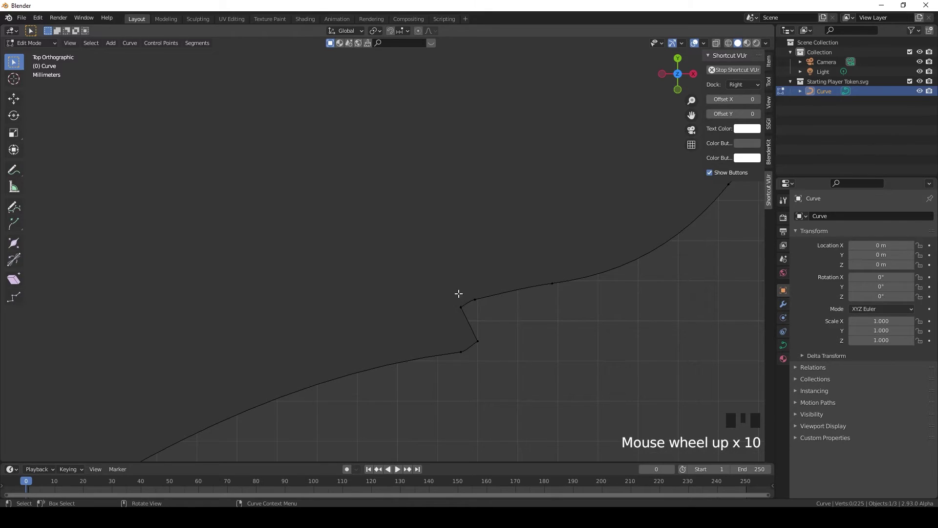
Delete the control points forming the jagged kink so the edge runs smoothly.
{"action": "left_click", "coordinate": [453, 290]}
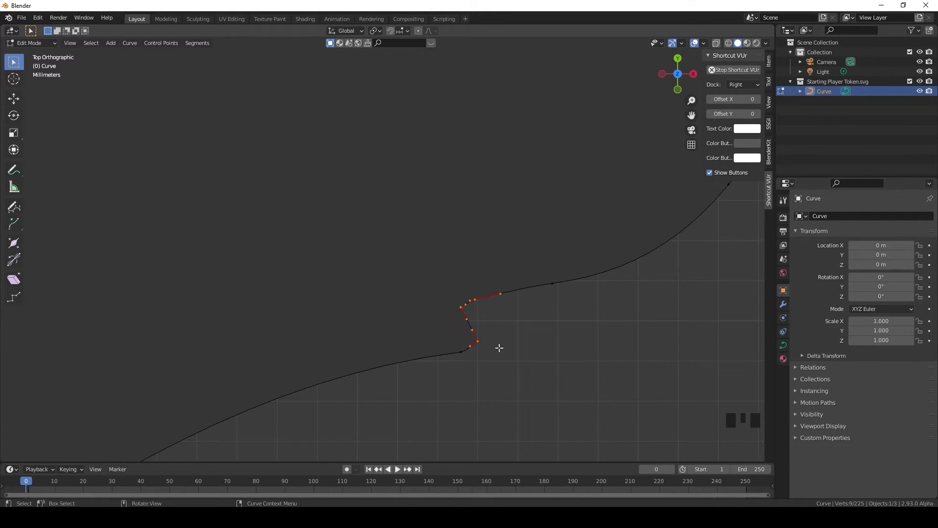
{"action": "key", "text": "x"}
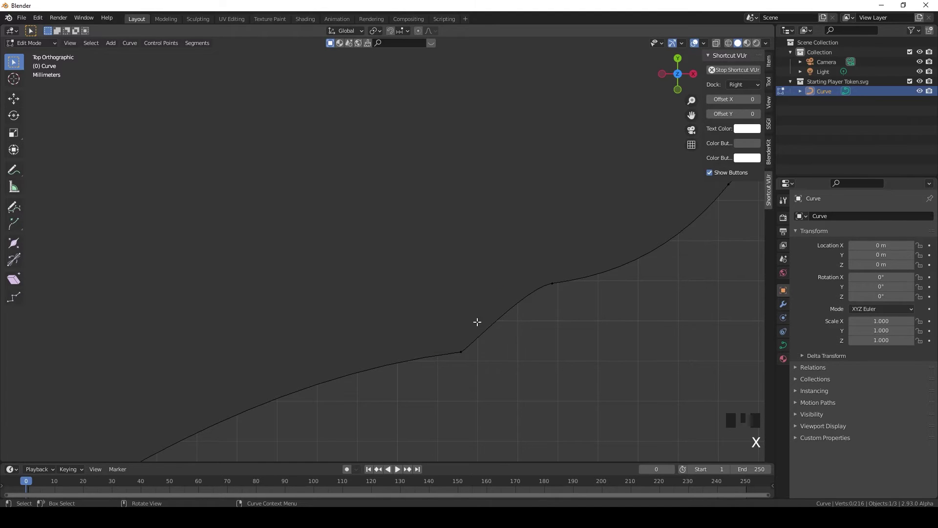
{"action": "scroll", "scroll_direction": "down", "scroll_amount": 3}
{"action": "scroll", "scroll_direction": "up", "scroll_amount": 3}
{"action": "scroll", "scroll_direction": "down", "scroll_amount": 3}
{"action": "middle_click", "coordinate": [581, 198]}
Delete the extra points of another bump further along the outline.
{"action": "left_click_drag", "start_coordinate": [191, 185], "coordinate": [351, 236]}
{"action": "scroll", "scroll_direction": "up", "scroll_amount": 3}
{"action": "left_click", "coordinate": [374, 260]}
{"action": "key", "text": "x"}
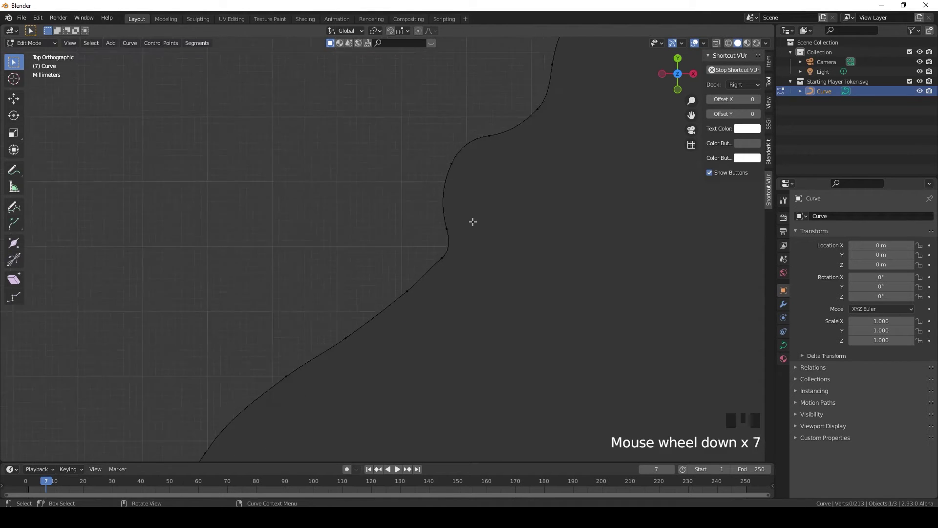
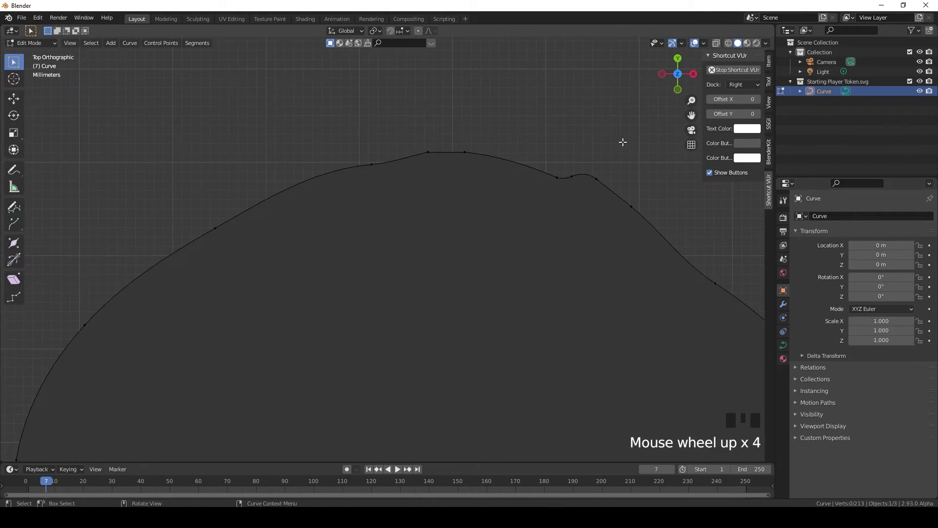
{"action": "scroll", "scroll_direction": "down", "scroll_amount": 3}
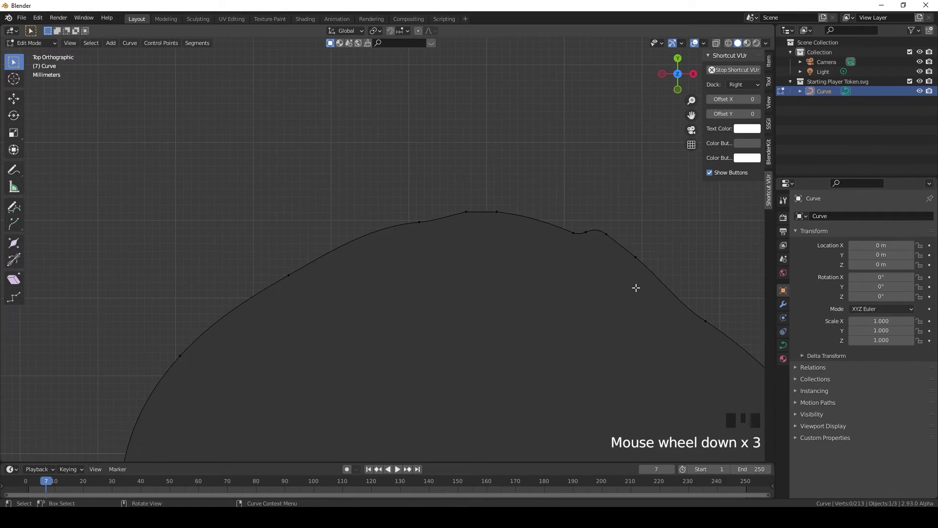
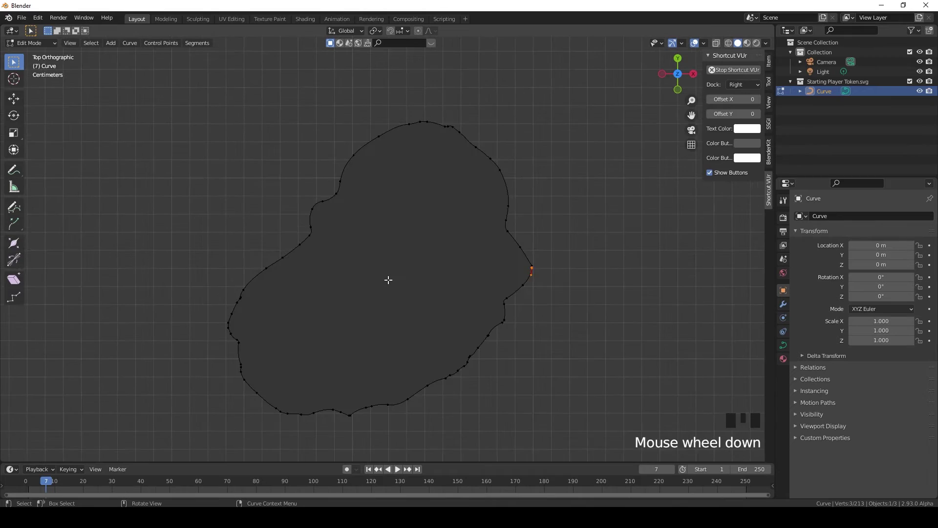
{"action": "scroll", "scroll_direction": "up", "scroll_amount": 3}
Rotate the kink points on the outline's right side to smooth the bend, then return to Object Mode.
{"action": "key", "text": "Tab"}
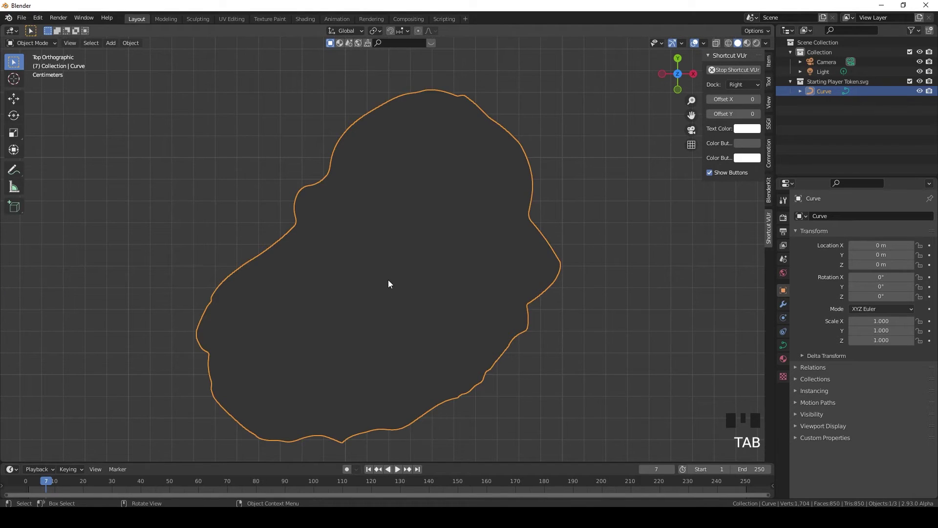
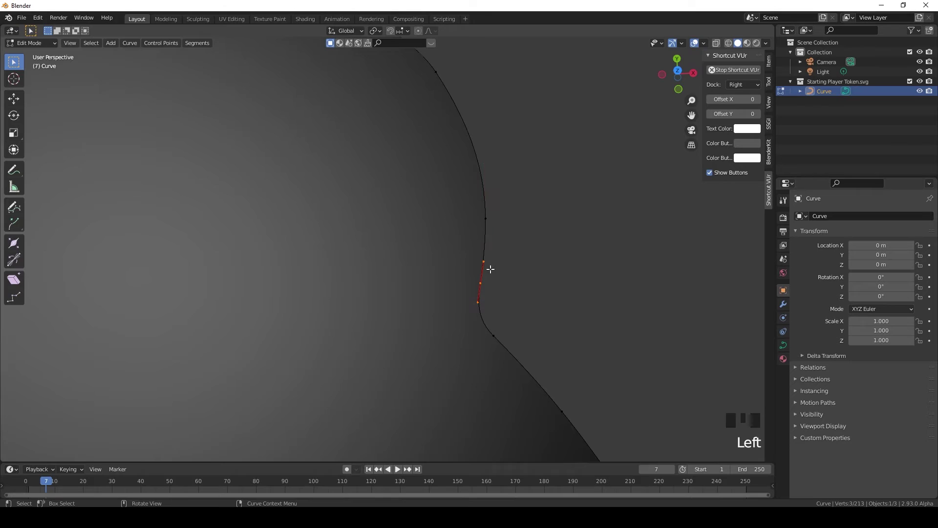
{"action": "key", "text": "r"}
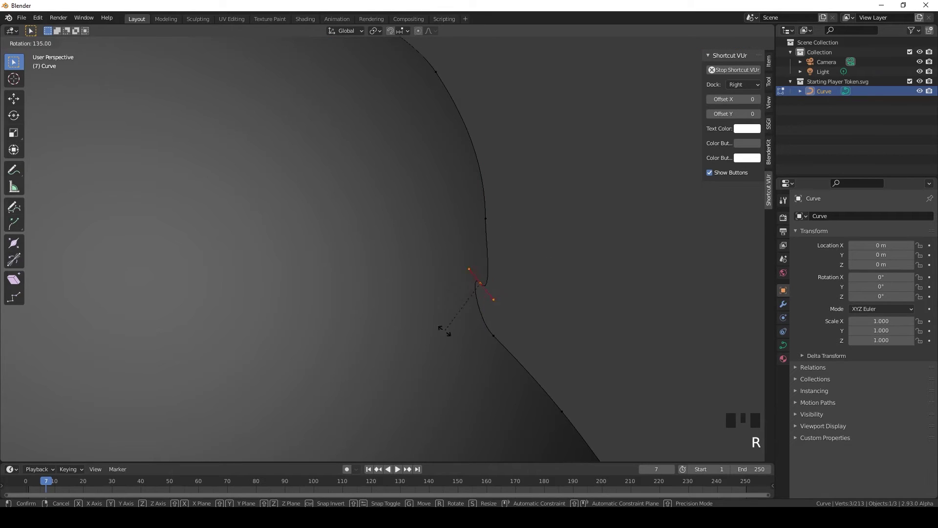
{"action": "scroll", "scroll_direction": "down", "scroll_amount": 3}
{"action": "key", "text": "KP_7"}
{"action": "left_click_drag", "start_coordinate": [337, 313], "coordinate": [417, 218]}
{"action": "key", "text": "Tab"}
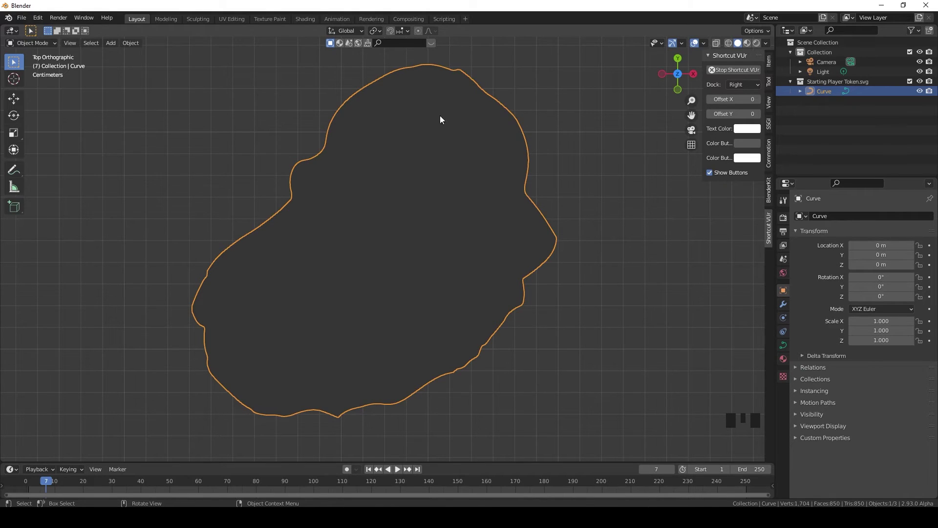
Convert the outline curve to a mesh and check its roughly 850 faces in Edit Mode.
{"action": "left_click_drag", "start_coordinate": [140, 49], "coordinate": [234, 314]}
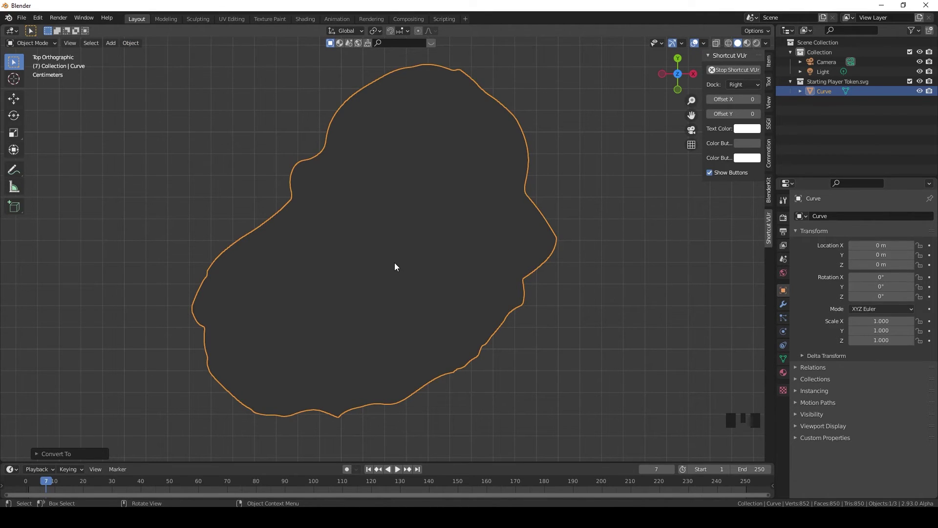
{"action": "key", "text": "Tab"}
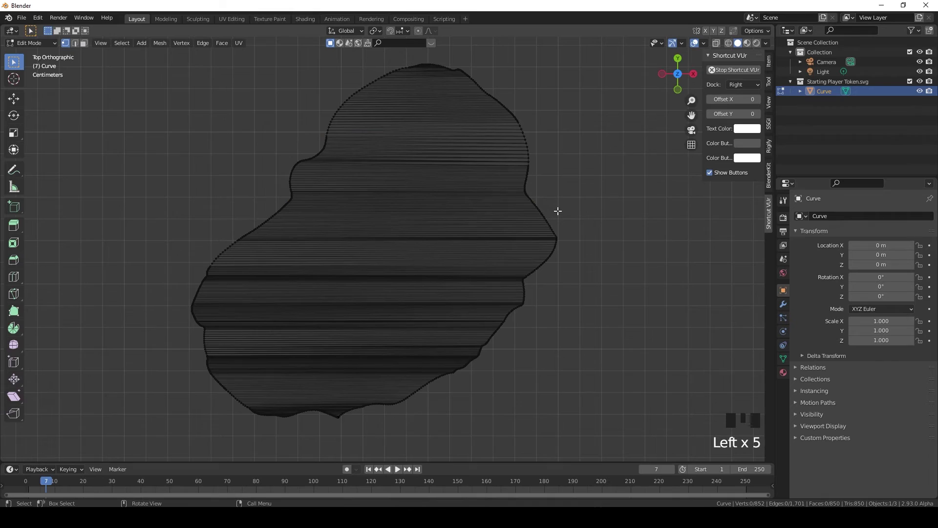
{"action": "key", "text": "Tab"}
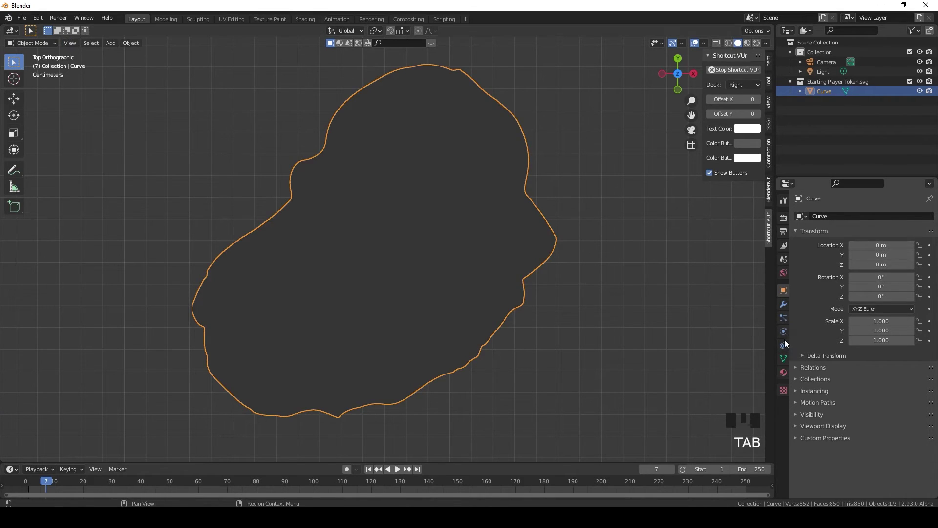
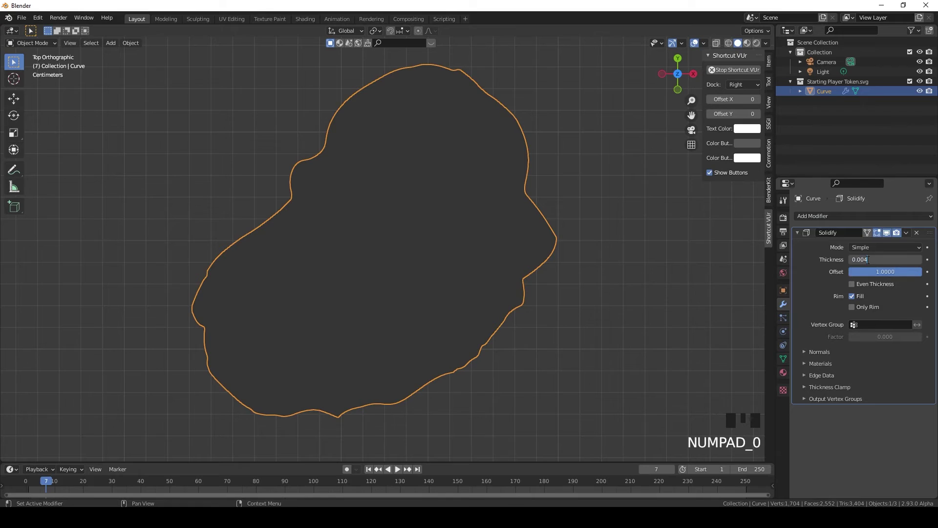
Add a Solidify modifier with 0.004 m thickness so the token becomes a slab.
{"action": "left_click_drag", "start_coordinate": [436, 361], "coordinate": [372, 275]}
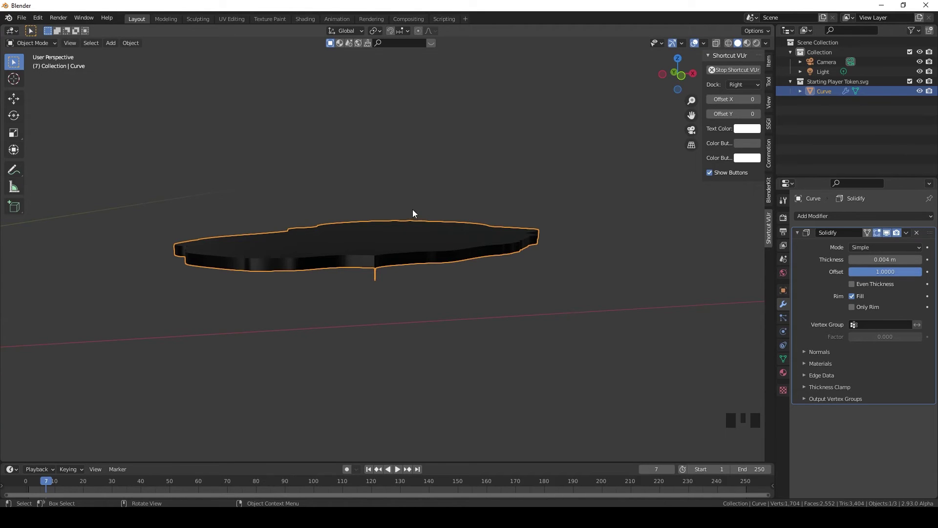
{"action": "left_click_drag", "start_coordinate": [415, 220], "coordinate": [909, 233]}
{"action": "left_click_drag", "start_coordinate": [910, 233], "coordinate": [380, 322]}
{"action": "left_click_drag", "start_coordinate": [380, 322], "coordinate": [399, 292]}
Apply the thickness, then select the stray spike vertices below the edge for dissolving.
{"action": "key", "text": "Tab"}
{"action": "left_click_drag", "start_coordinate": [414, 228], "coordinate": [375, 272]}
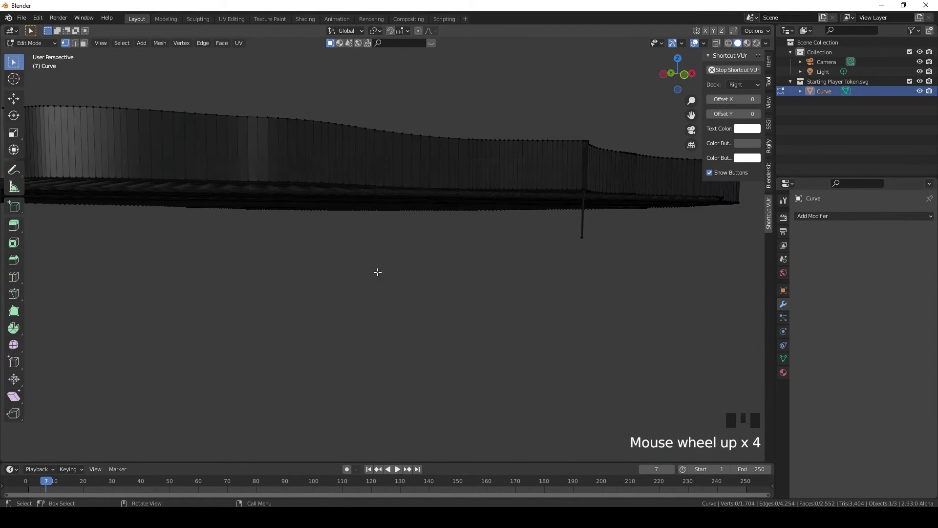
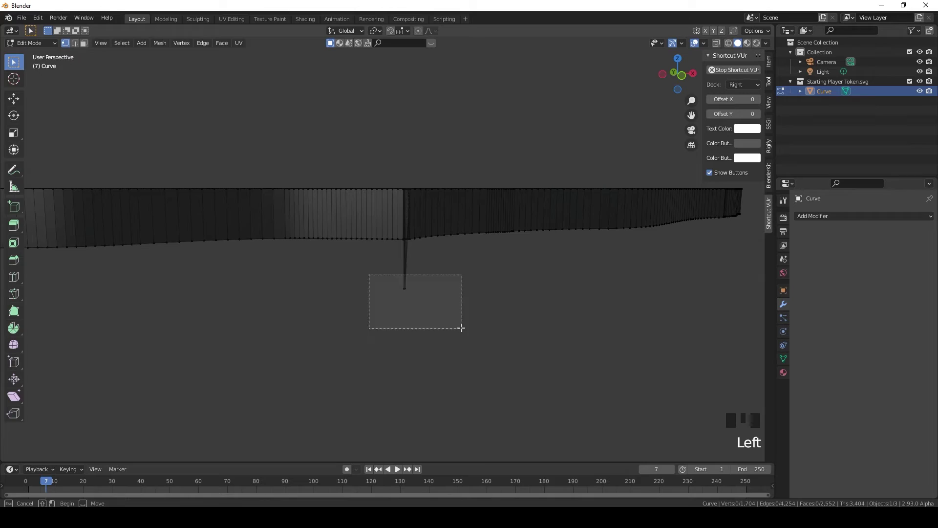
{"action": "key", "text": "x"}
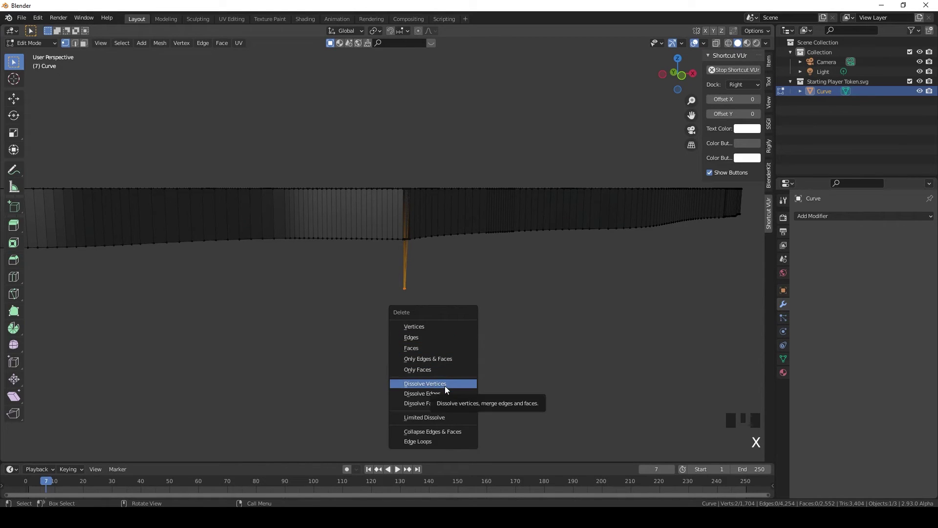
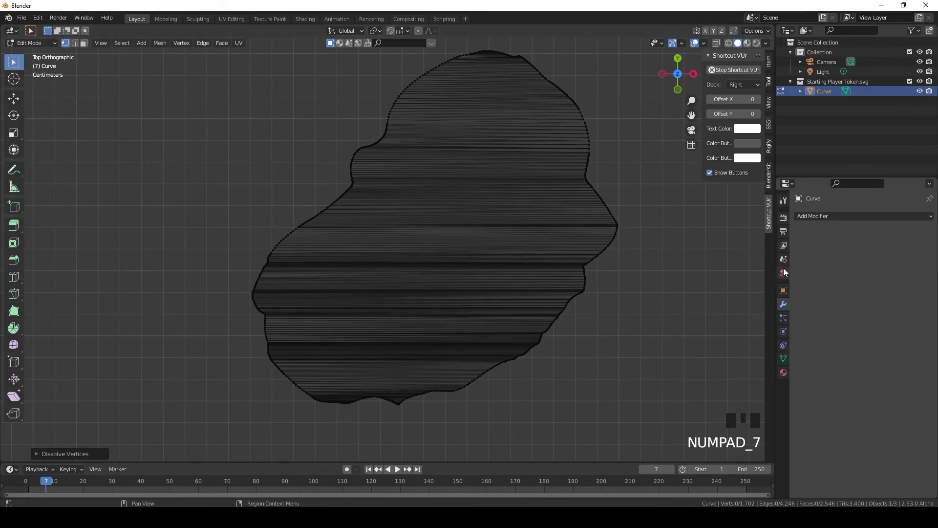
Add a Remesh modifier and set it to Sharp mode.
{"action": "key", "text": "Tab"}
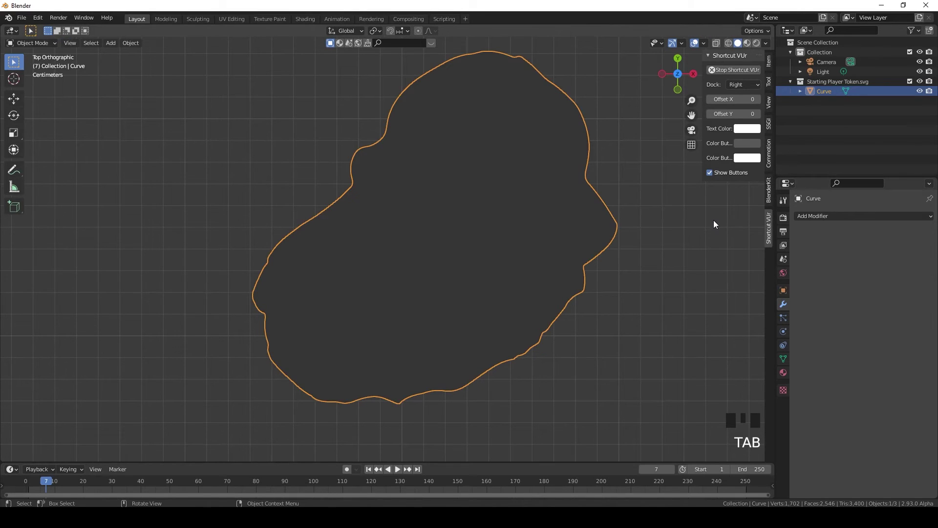
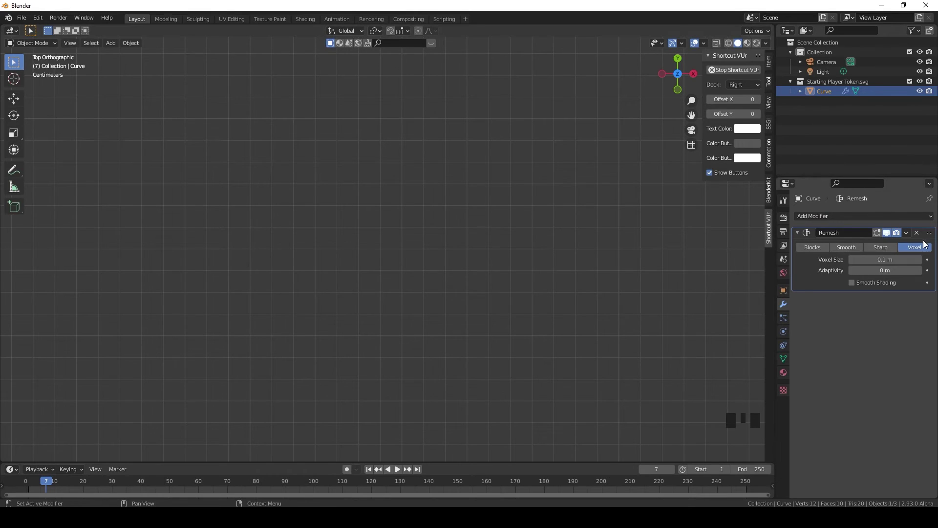
{"action": "left_click", "coordinate": [883, 252]}
{"action": "left_click", "coordinate": [859, 250]}
{"action": "left_click", "coordinate": [886, 250]}
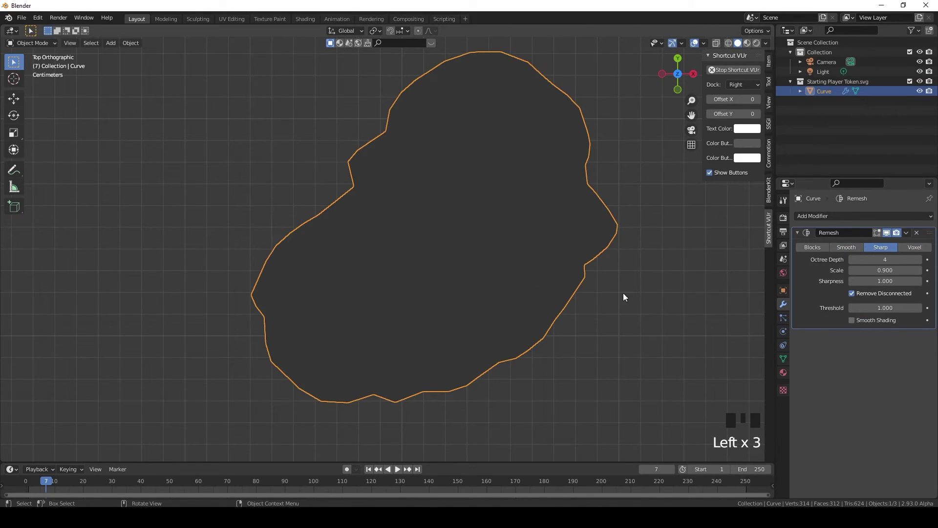
{"action": "key", "text": "Tab"}
{"action": "key", "text": "Tab"}
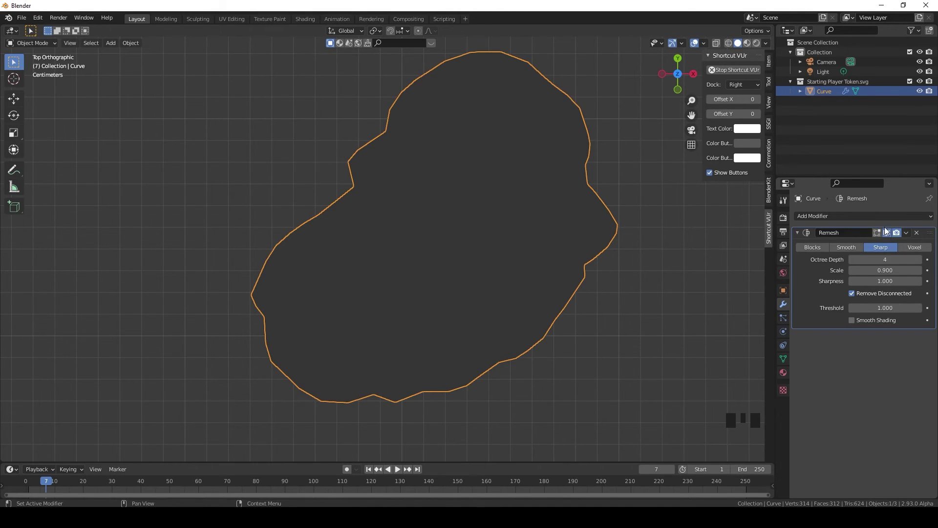
Raise the remesh Octree Depth to 6 for a finer grid.
{"action": "left_click", "coordinate": [889, 238]}
{"action": "left_click", "coordinate": [889, 238]}
{"action": "left_click", "coordinate": [889, 238]}
{"action": "left_click", "coordinate": [889, 238]}
{"action": "left_click", "coordinate": [889, 238]}
{"action": "left_click", "coordinate": [889, 238]}
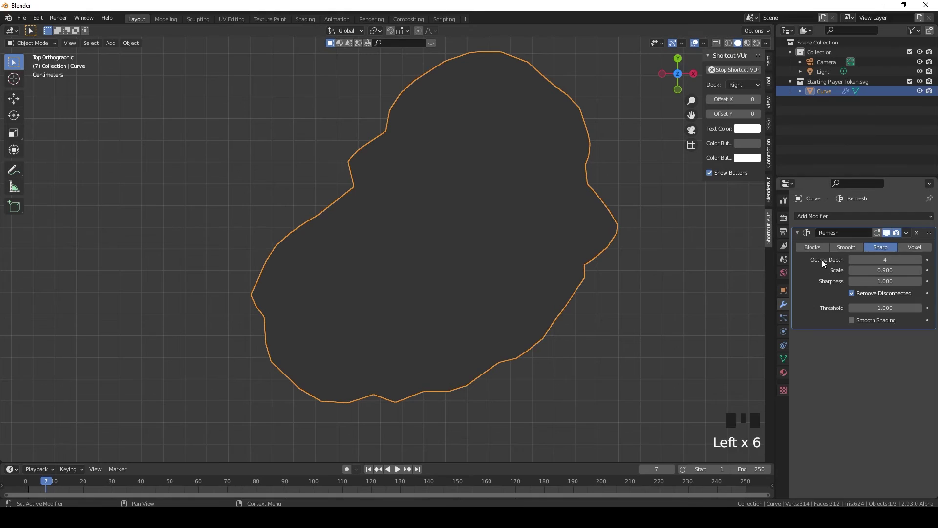
{"action": "left_click_drag", "start_coordinate": [921, 262], "coordinate": [890, 236]}
{"action": "left_click", "coordinate": [890, 236]}
{"action": "left_click", "coordinate": [890, 236]}
{"action": "left_click", "coordinate": [890, 236]}
{"action": "left_click", "coordinate": [890, 236]}
{"action": "left_click", "coordinate": [890, 236]}
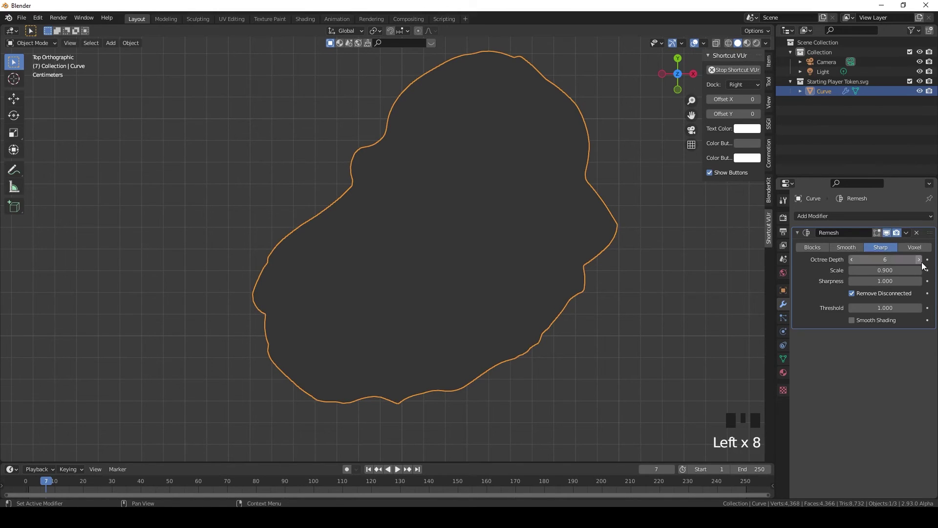
{"action": "left_click_drag", "start_coordinate": [921, 264], "coordinate": [891, 239]}
{"action": "left_click", "coordinate": [891, 239]}
{"action": "left_click", "coordinate": [891, 239]}
{"action": "left_click", "coordinate": [891, 239]}
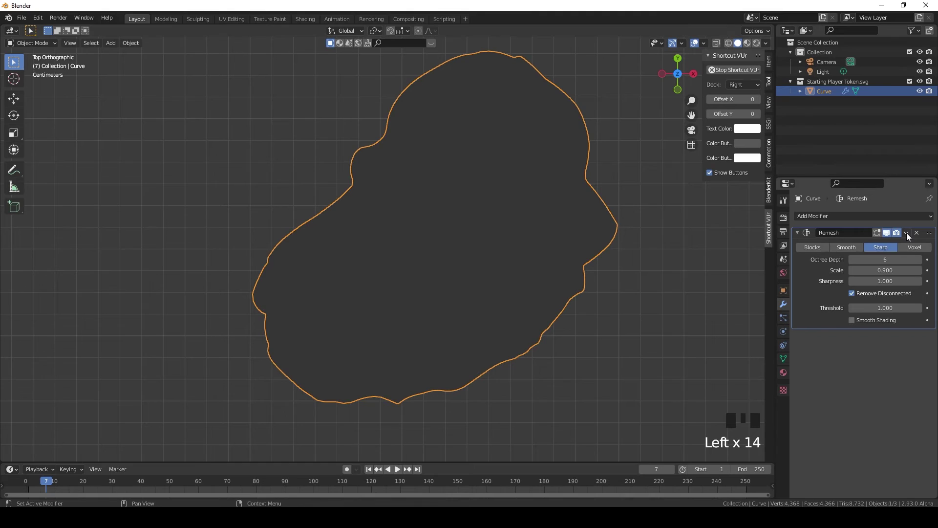
Apply the remesh permanently and inspect the roughly 4,366-face grid and thickness.
{"action": "left_click_drag", "start_coordinate": [909, 236], "coordinate": [534, 247]}
{"action": "key", "text": "Tab"}
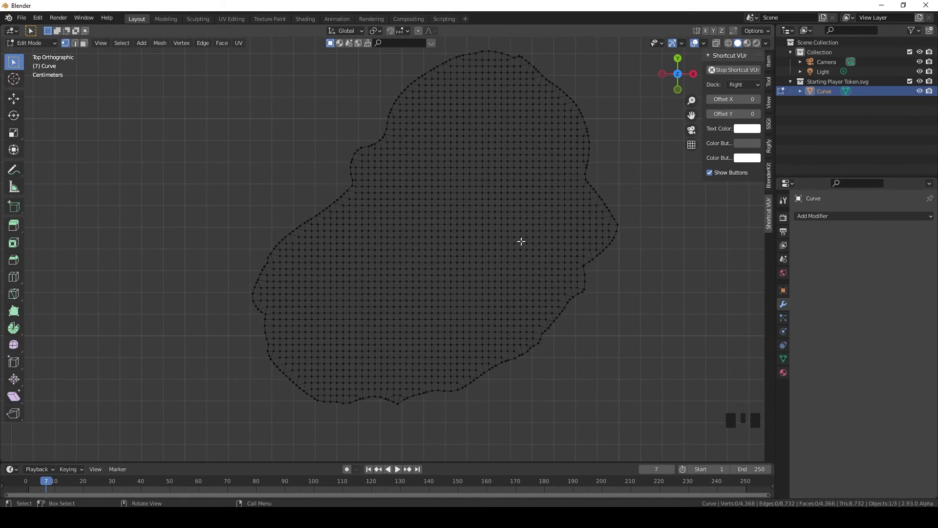
{"action": "key", "text": "Tab"}
{"action": "left_click_drag", "start_coordinate": [373, 280], "coordinate": [529, 225]}
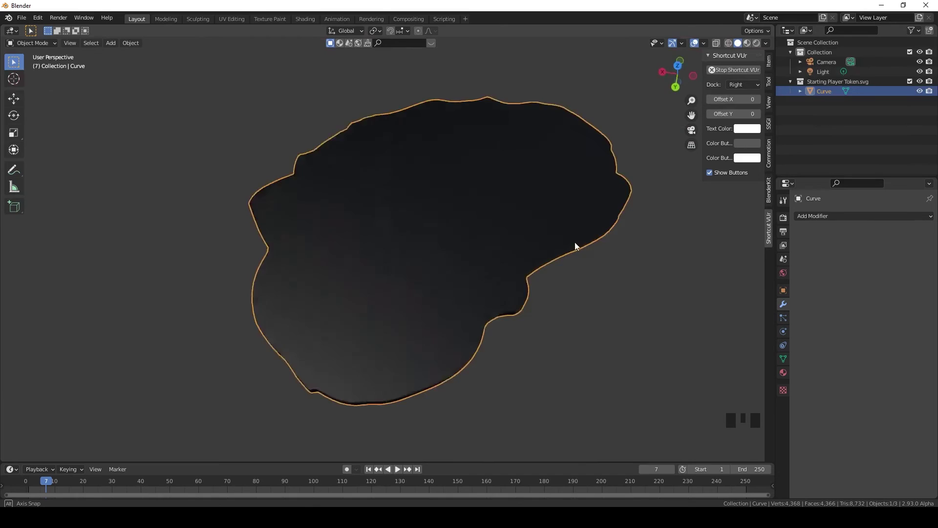
{"action": "left_click_drag", "start_coordinate": [377, 234], "coordinate": [789, 377]}
Create a new material with Base Color set to an Image Texture using Skull.png.
{"action": "left_click", "coordinate": [789, 377]}
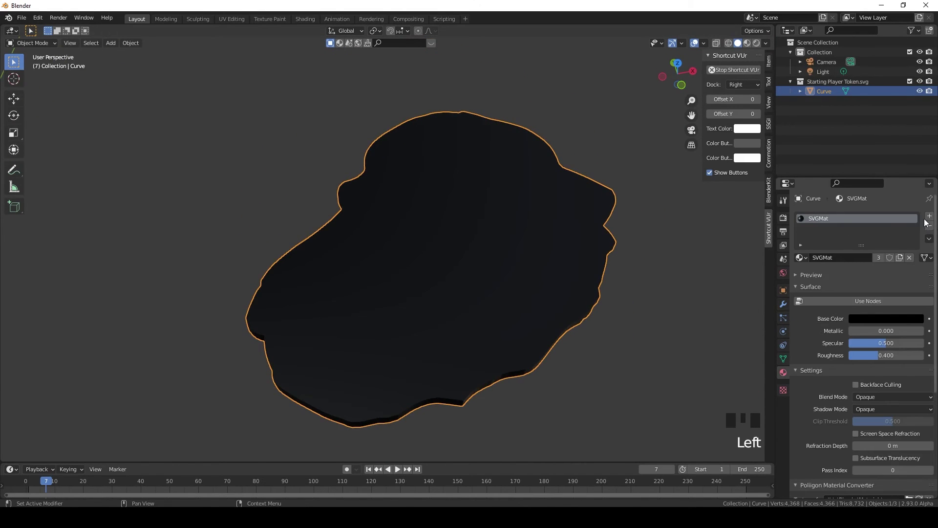
{"action": "left_click_drag", "start_coordinate": [932, 227], "coordinate": [837, 260]}
{"action": "left_click_drag", "start_coordinate": [847, 260], "coordinate": [831, 410]}
{"action": "scroll", "scroll_direction": "down", "scroll_amount": 3}
{"action": "scroll", "scroll_direction": "up", "scroll_amount": 3}
{"action": "left_click_drag", "start_coordinate": [859, 325], "coordinate": [669, 416]}
{"action": "left_click", "coordinate": [664, 408]}
{"action": "left_click_drag", "start_coordinate": [660, 393], "coordinate": [533, 197]}
{"action": "left_click_drag", "start_coordinate": [857, 411], "coordinate": [629, 144]}
{"action": "left_click_drag", "start_coordinate": [628, 144], "coordinate": [747, 46]}
{"action": "left_click", "coordinate": [747, 46]}
Lower a shader value to 0.250 and orbit to check the skull on the token's top and sides.
{"action": "left_click_drag", "start_coordinate": [508, 210], "coordinate": [496, 234]}
{"action": "scroll", "scroll_direction": "down", "scroll_amount": 3}
{"action": "scroll", "scroll_direction": "up", "scroll_amount": 3}
{"action": "left_click_drag", "start_coordinate": [480, 283], "coordinate": [433, 278]}
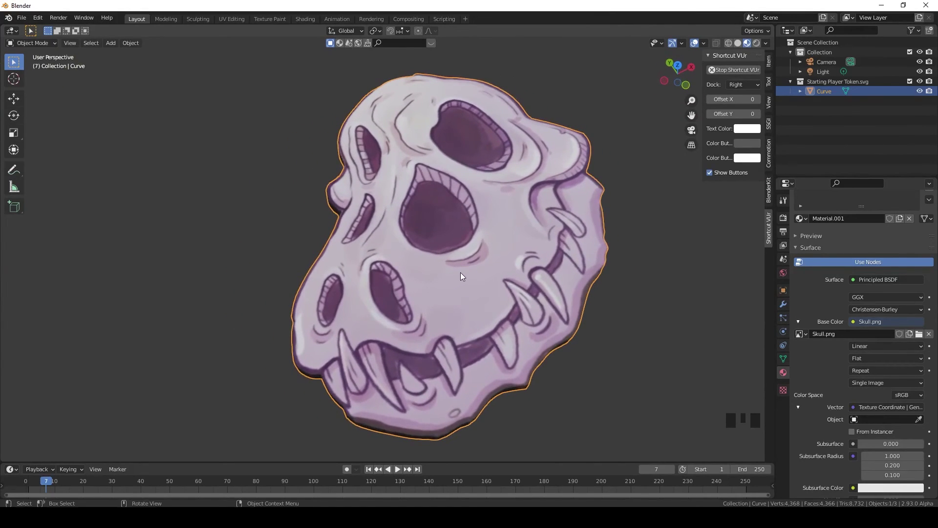
{"action": "scroll", "scroll_direction": "down", "scroll_amount": 3}
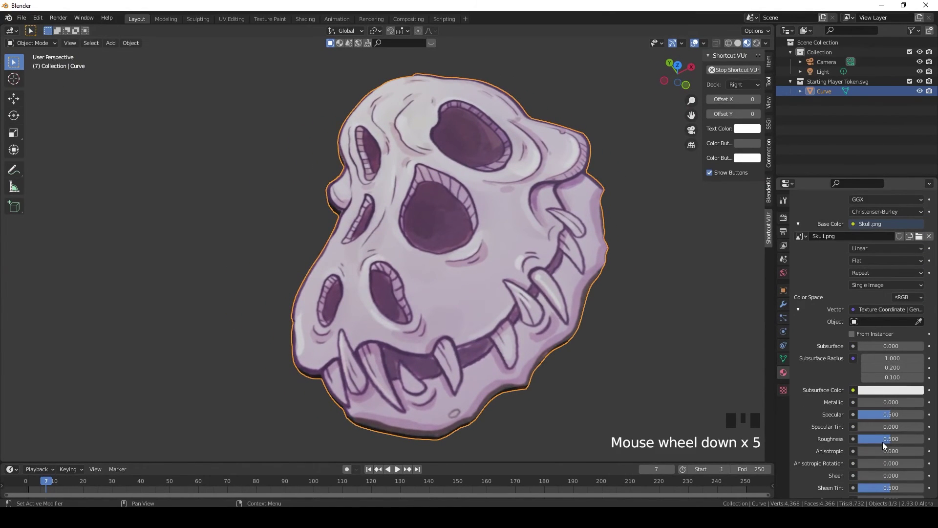
{"action": "left_click_drag", "start_coordinate": [887, 443], "coordinate": [387, 212]}
{"action": "left_click_drag", "start_coordinate": [387, 212], "coordinate": [27, 20]}
{"action": "left_click_drag", "start_coordinate": [27, 21], "coordinate": [40, 129]}
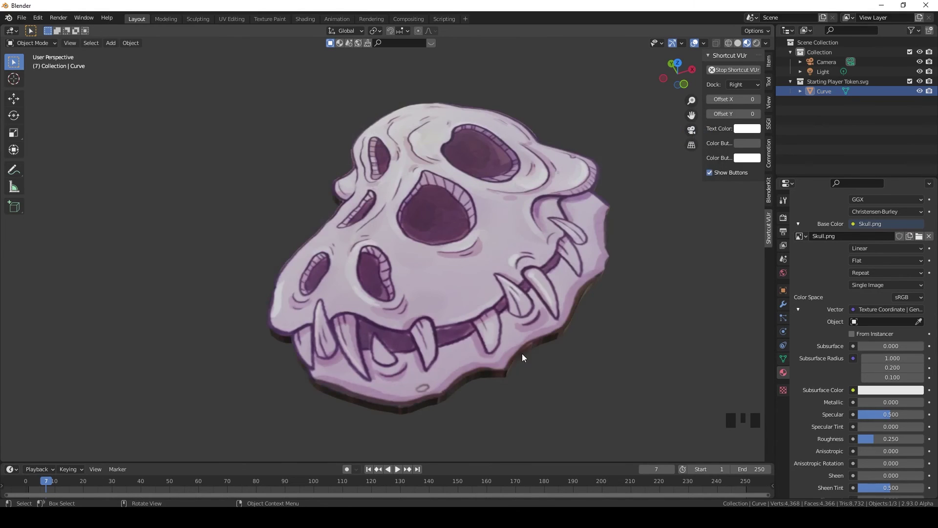
{"action": "left_click_drag", "start_coordinate": [528, 353], "coordinate": [468, 257]}
{"action": "left_click", "coordinate": [468, 257]}
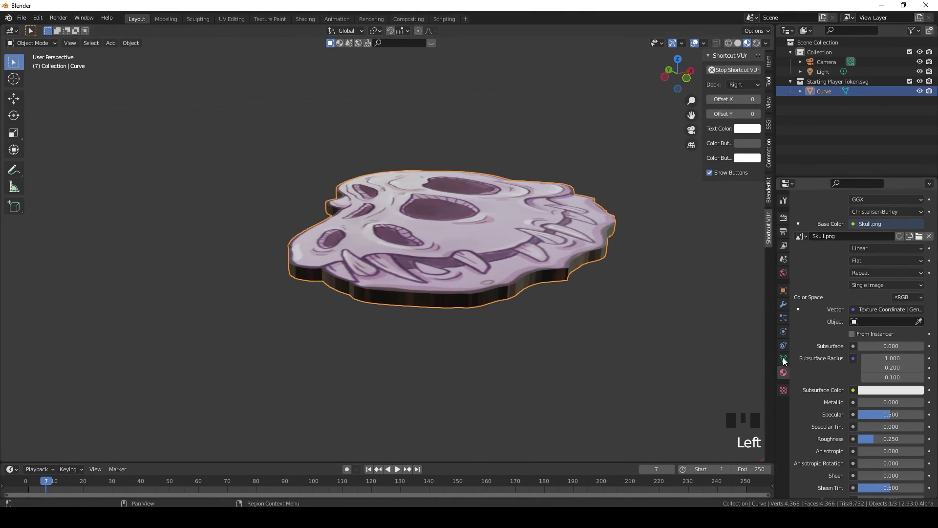
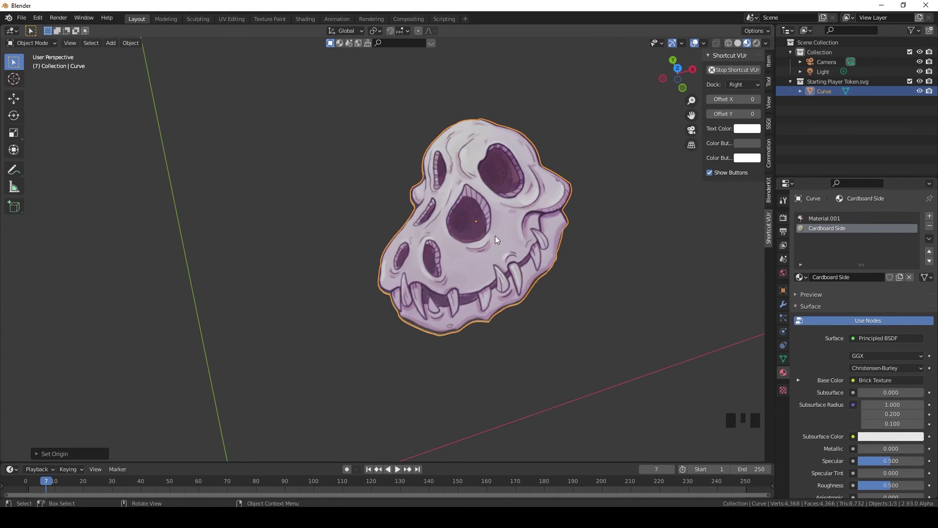
{"action": "key", "text": "r"}
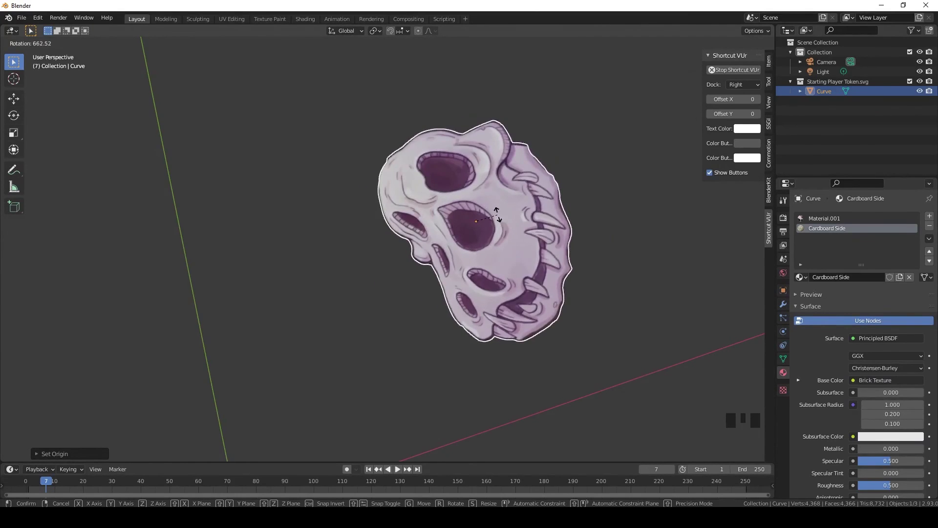
{"action": "key", "text": "ctrl+z"}
{"action": "key", "text": "r"}
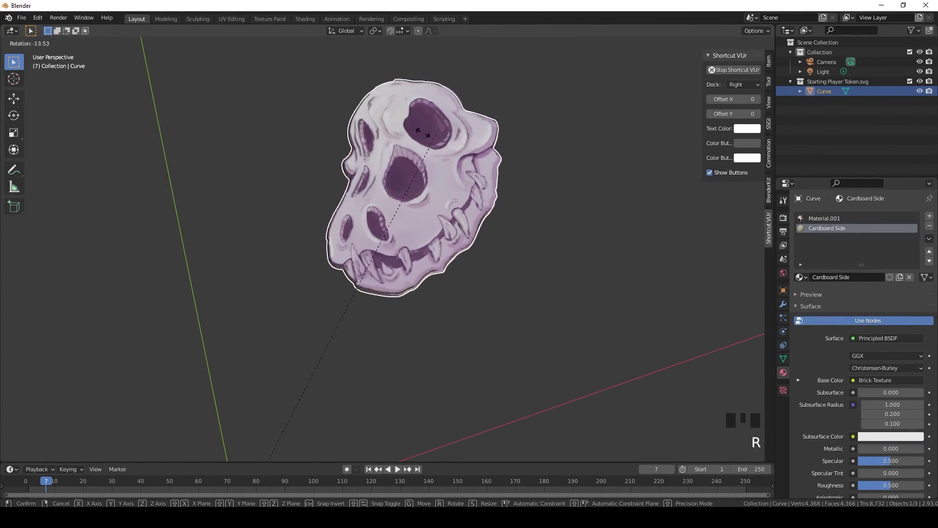
{"action": "scroll", "scroll_direction": "down", "scroll_amount": 3}
{"action": "left_click_drag", "start_coordinate": [434, 318], "coordinate": [434, 332]}
{"action": "scroll", "scroll_direction": "up", "scroll_amount": 3}
{"action": "middle_click", "coordinate": [425, 347]}
{"action": "scroll", "scroll_direction": "up", "scroll_amount": 3}
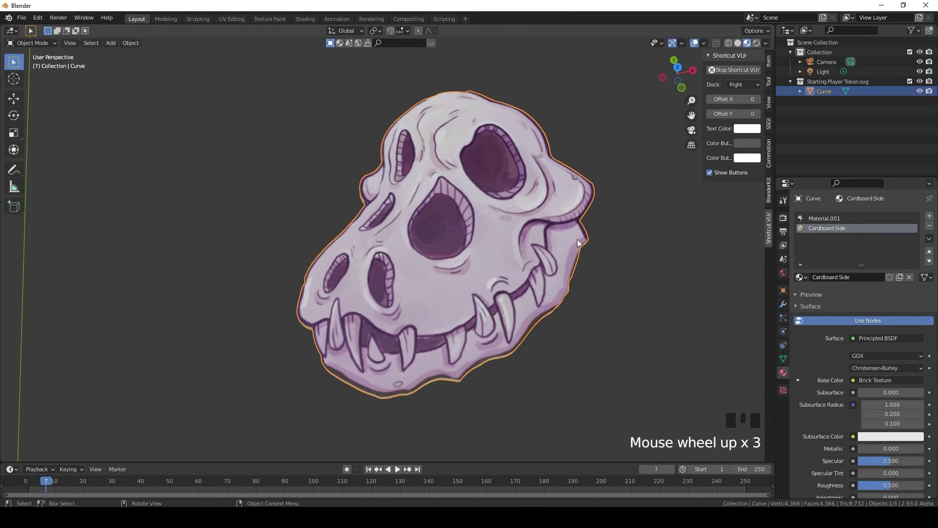
{"action": "left_click_drag", "start_coordinate": [370, 273], "coordinate": [394, 260]}
{"action": "scroll", "scroll_direction": "down", "scroll_amount": 3}
{"action": "scroll", "scroll_direction": "up", "scroll_amount": 3}
{"action": "left_click_drag", "start_coordinate": [442, 273], "coordinate": [493, 258]}
{"action": "left_click_drag", "start_coordinate": [479, 273], "coordinate": [463, 265]}
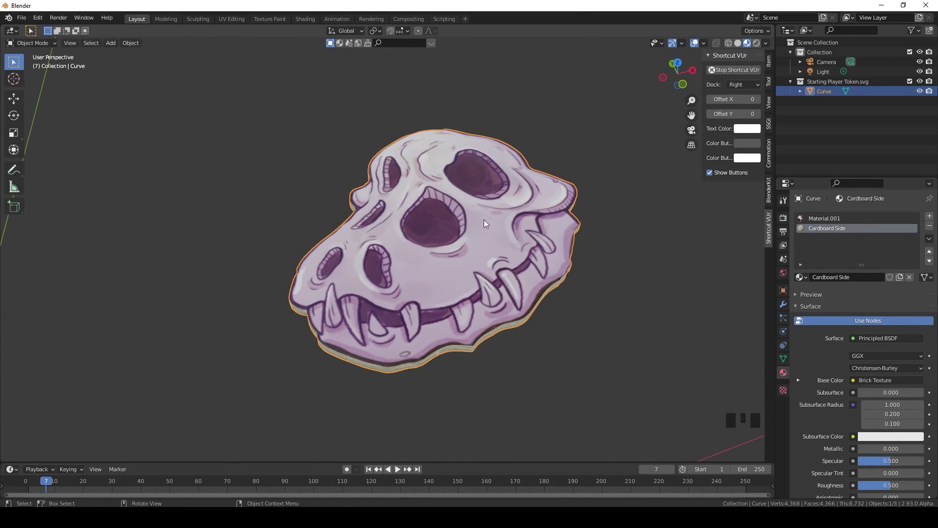
{"action": "left_click_drag", "start_coordinate": [483, 231], "coordinate": [569, 148]}
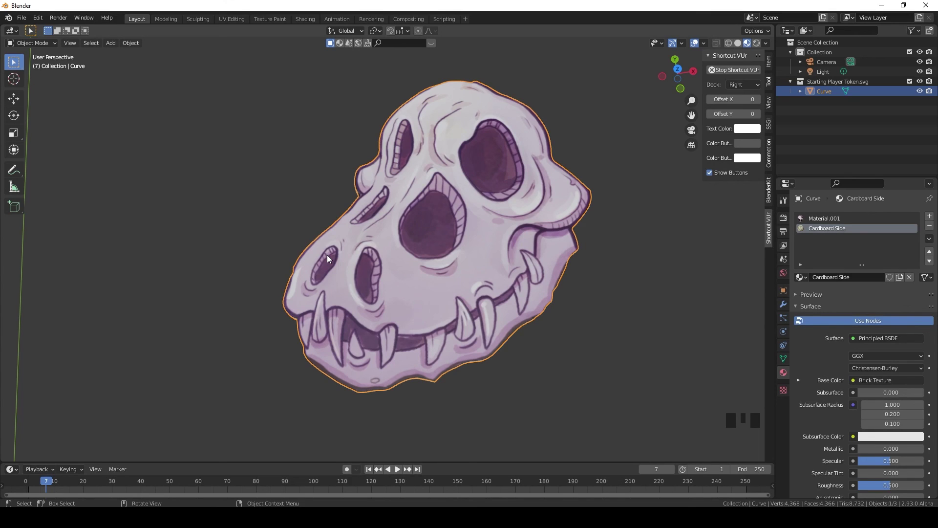
{"action": "left_click_drag", "start_coordinate": [434, 313], "coordinate": [435, 313]}
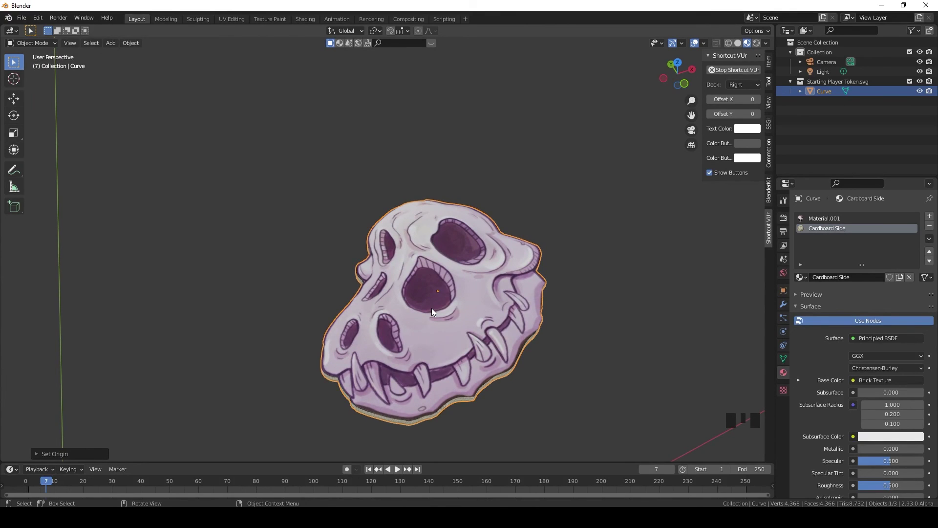